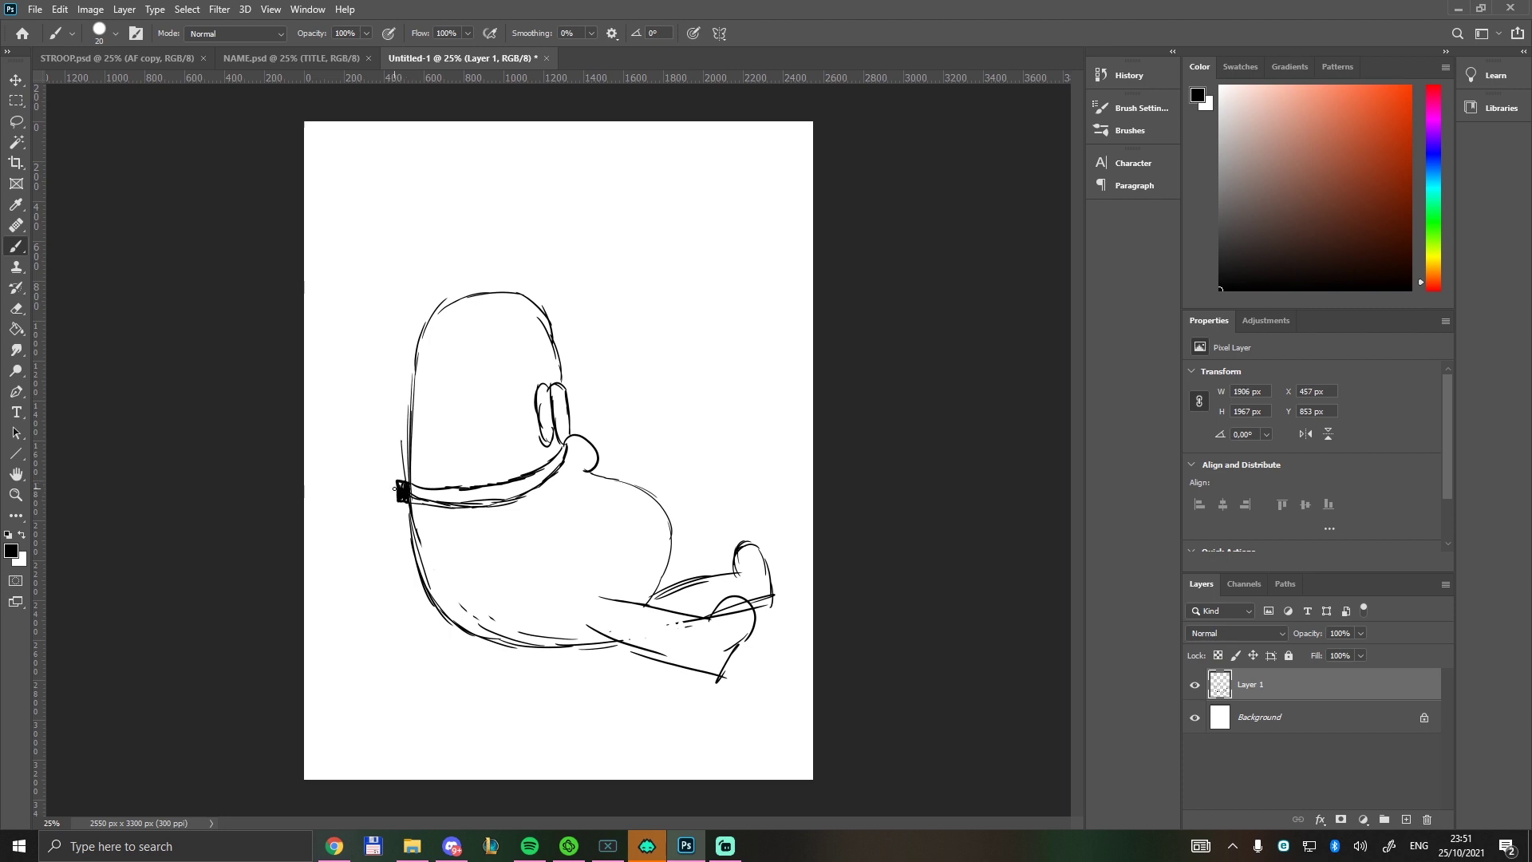
- Undo stray chain strokes while sketching the hanging chain from the cuff ring to the collar
key("ctrl+z")
key("ctrl+z")
key("ctrl+z")
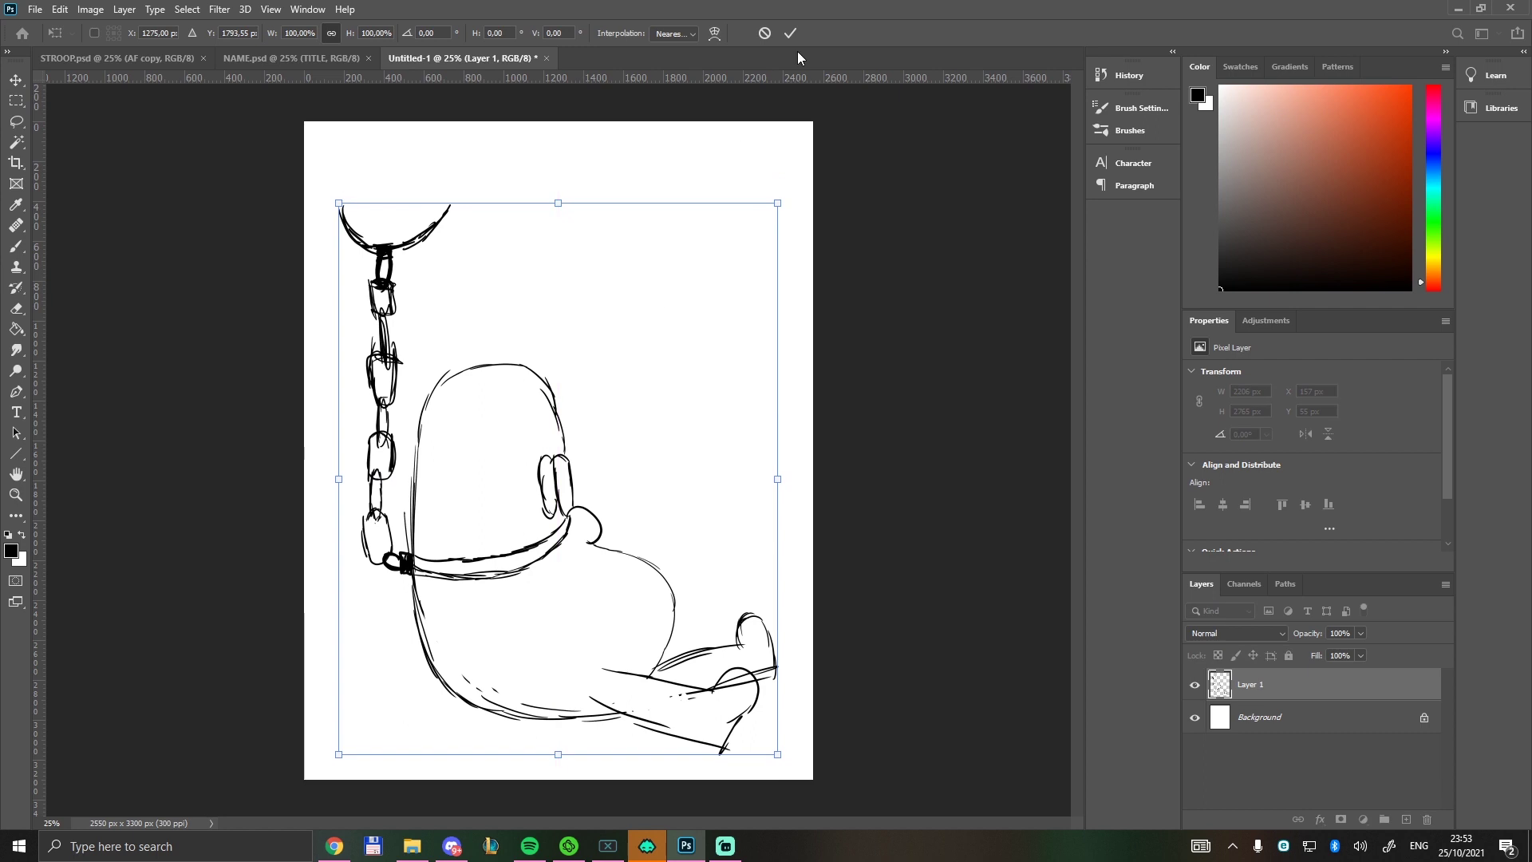
- Commit the rescale and brush in the "handcuffs" and "eggphant" labels, stem, leaves and pupils
key("b")
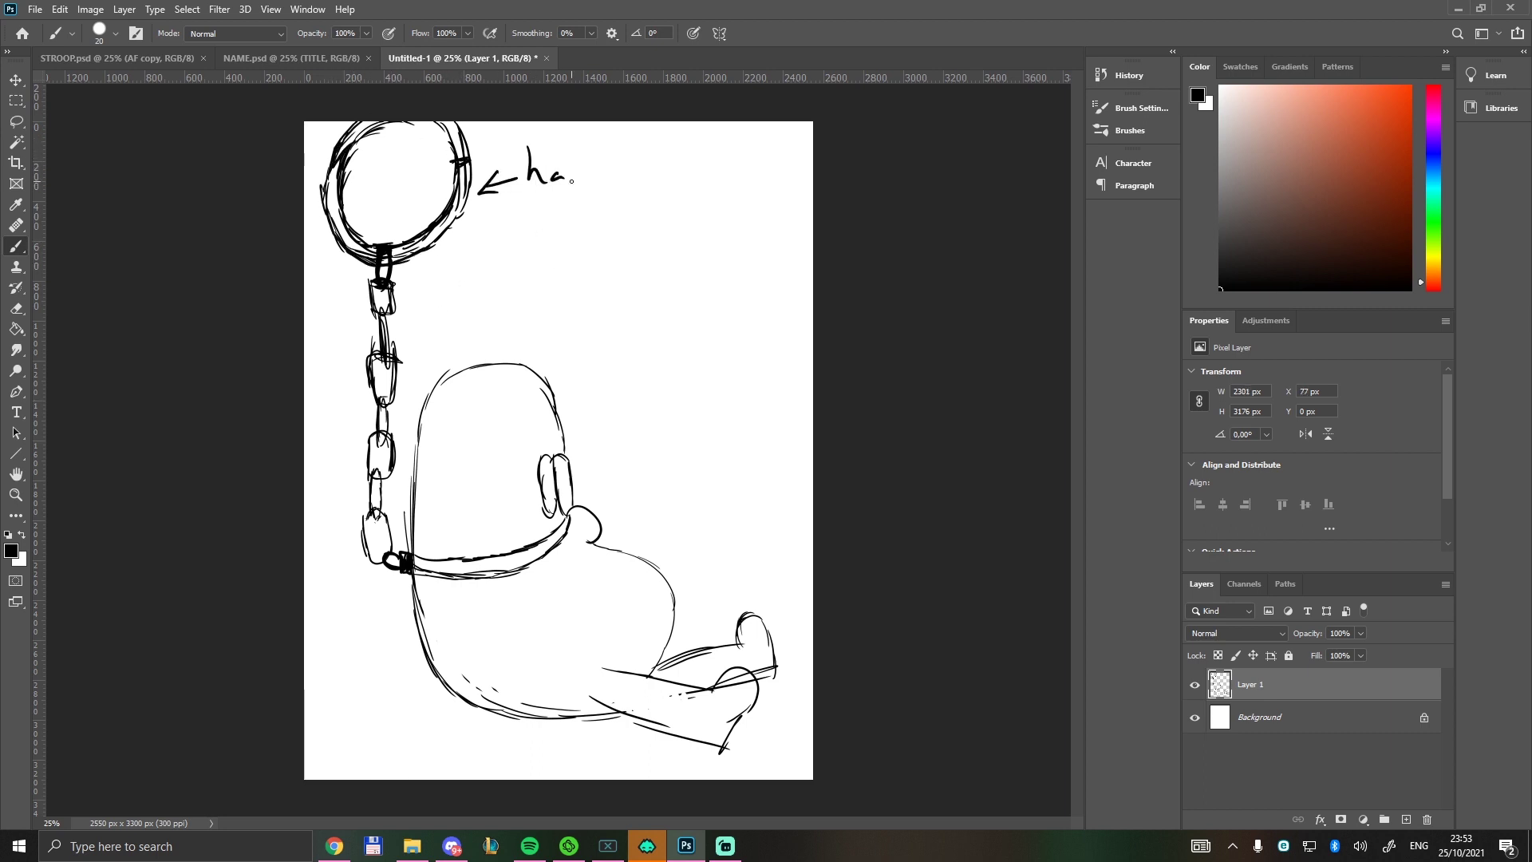
key("ctrl+z")
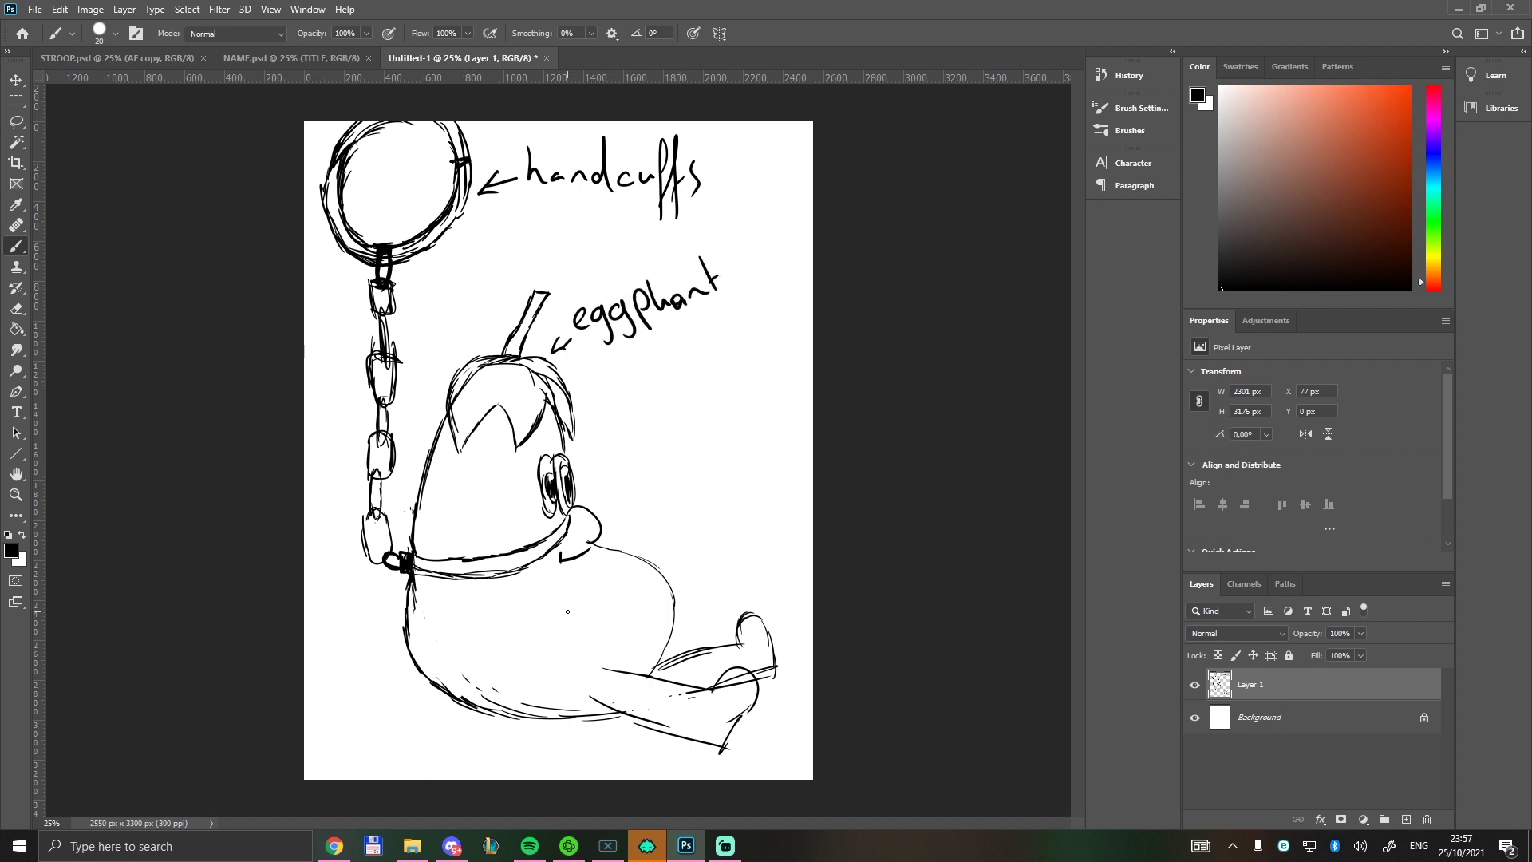
- Handwrite "(I want a skeleton inside)" under the handcuffs label, zooming in and back out
key("ctrl+-")
key("ctrl+=")
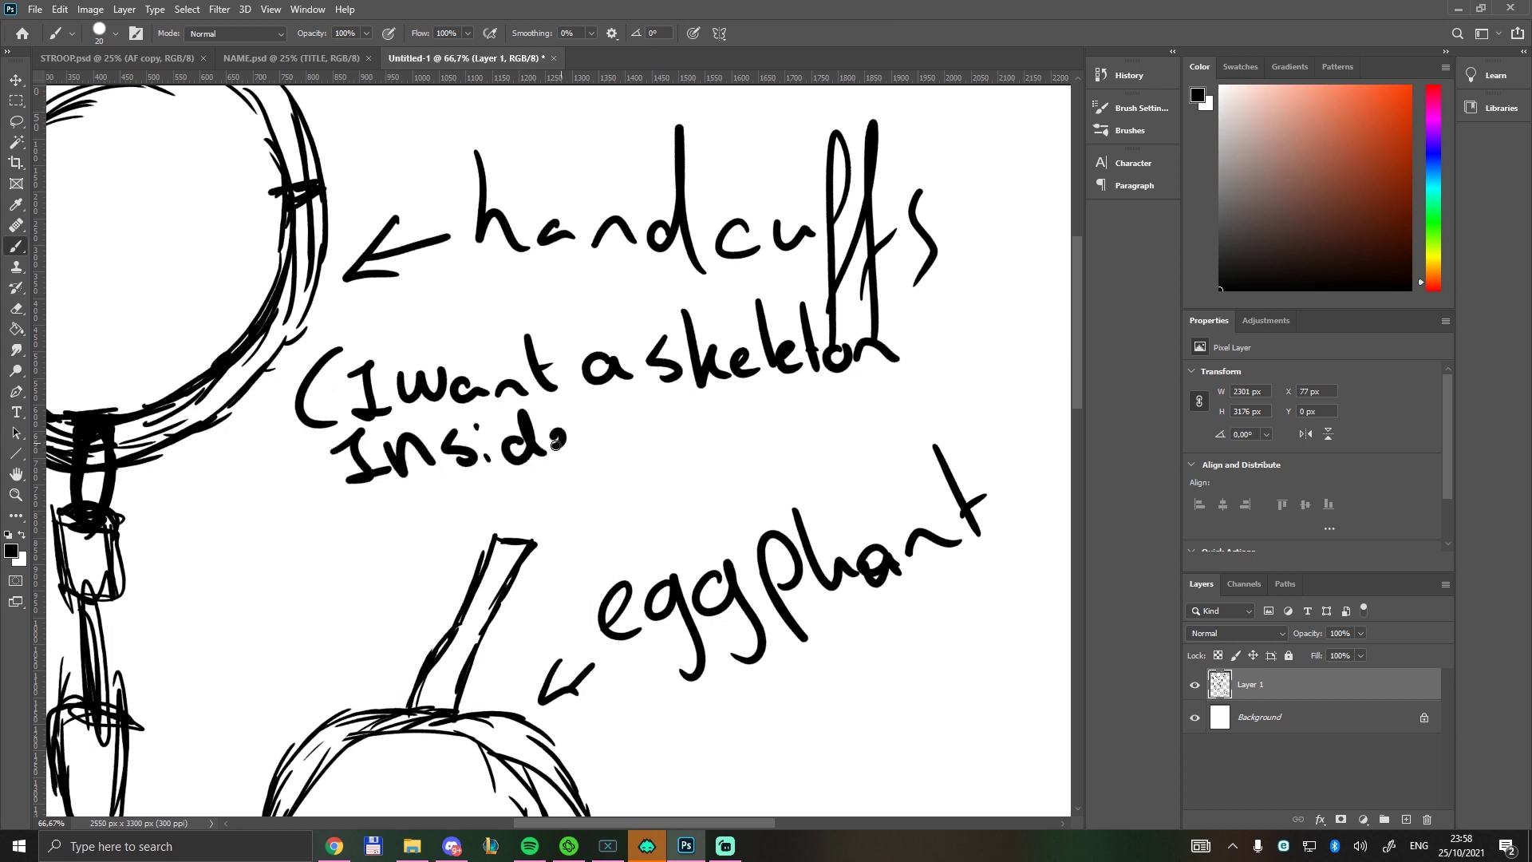
key("ctrl+-")
key("ctrl+=")
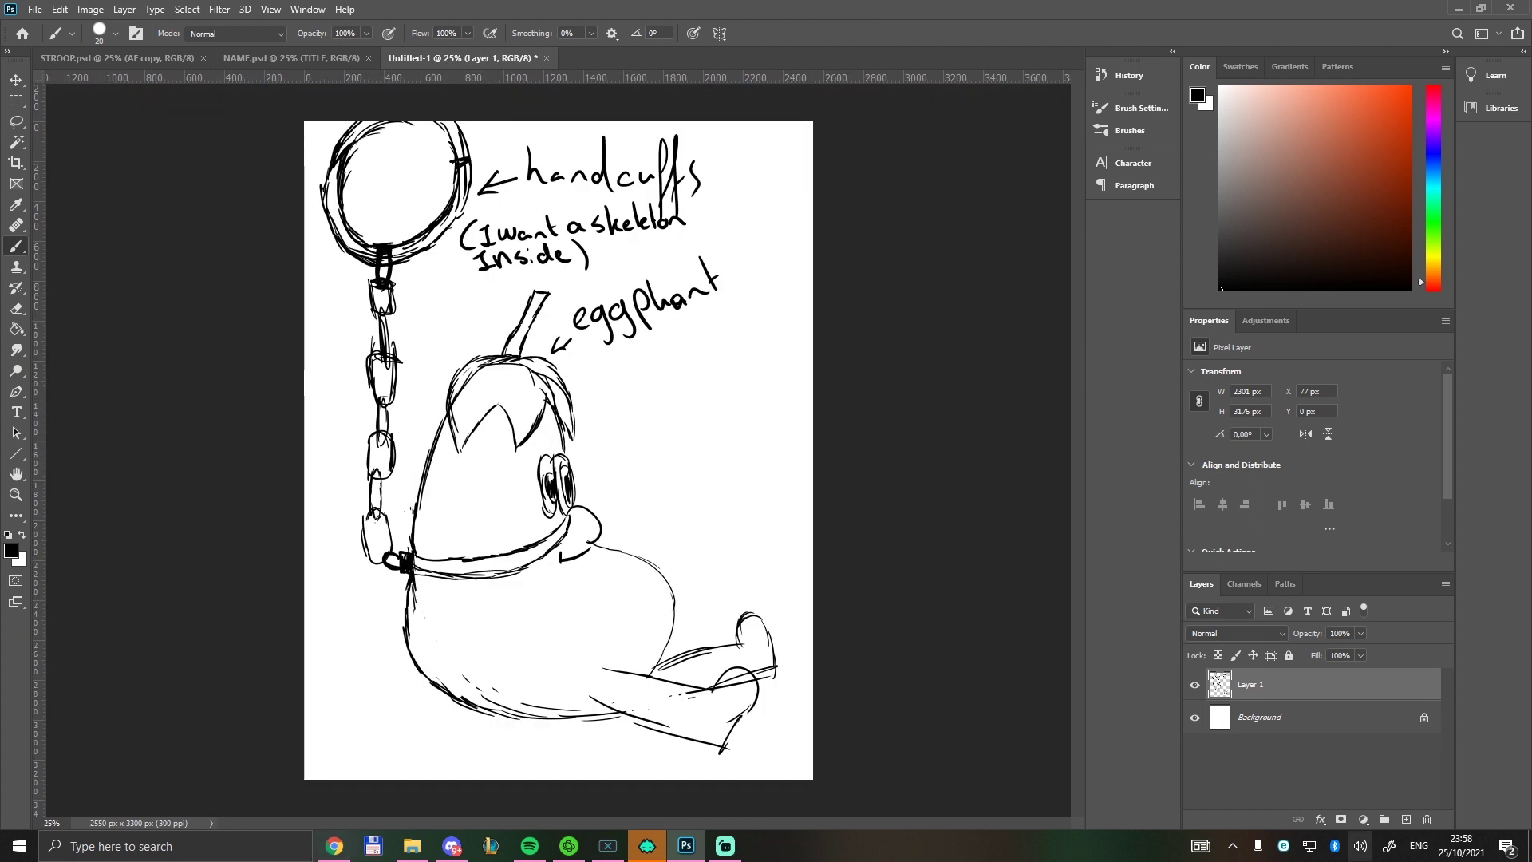
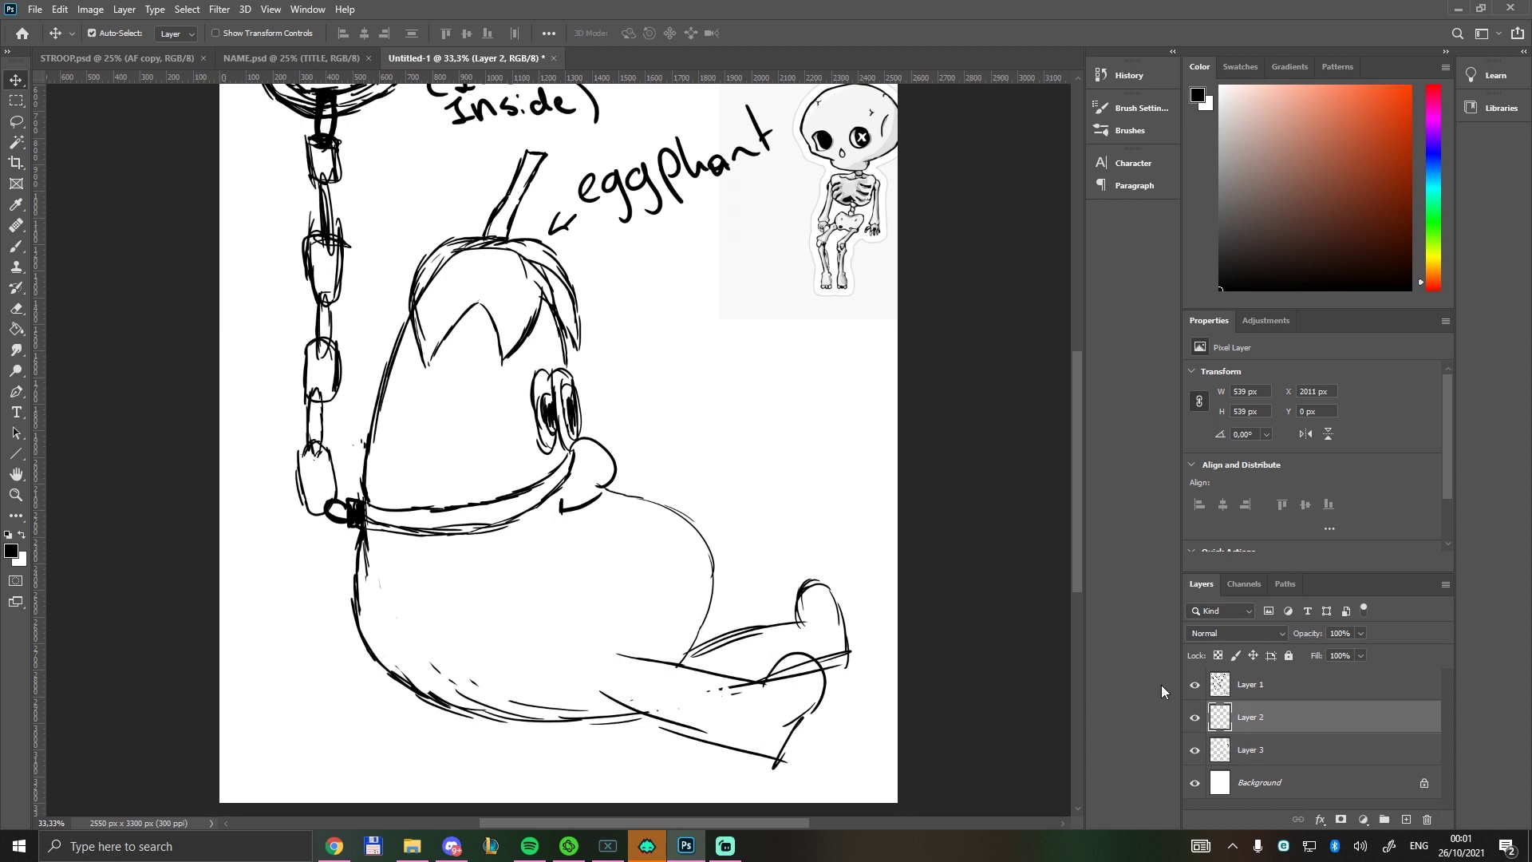
- Add a new empty layer above the pasted skeleton reference and return to brush sketching
key("r")
key("ctrl+shift+n")
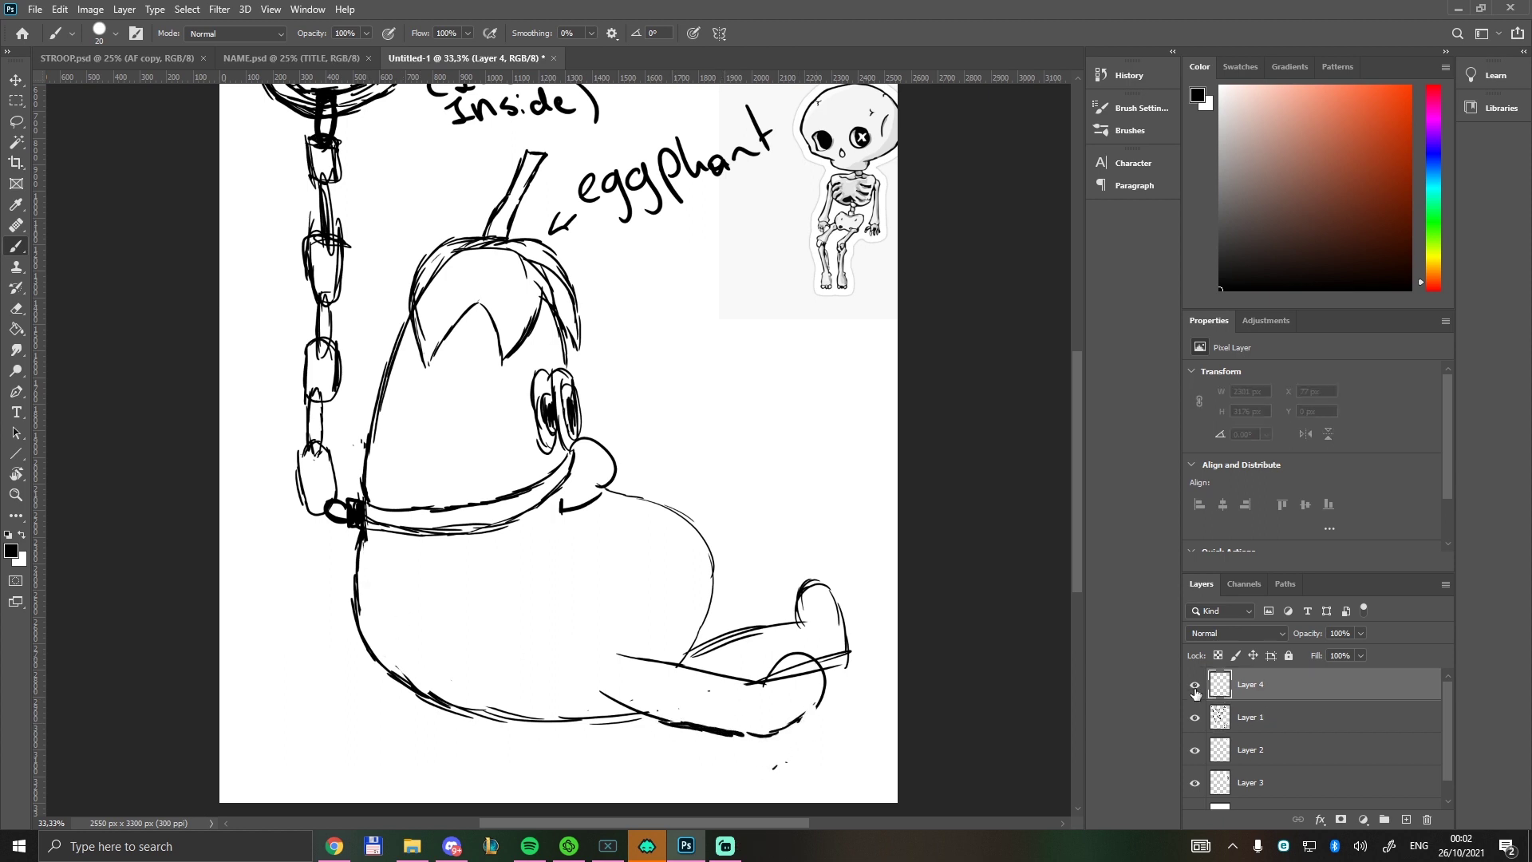
- Undo the traced body lines, then erase the eggplant's pupils and snout on Layer 1
key("ctrl+z")
key("ctrl+z")
key("ctrl+z")
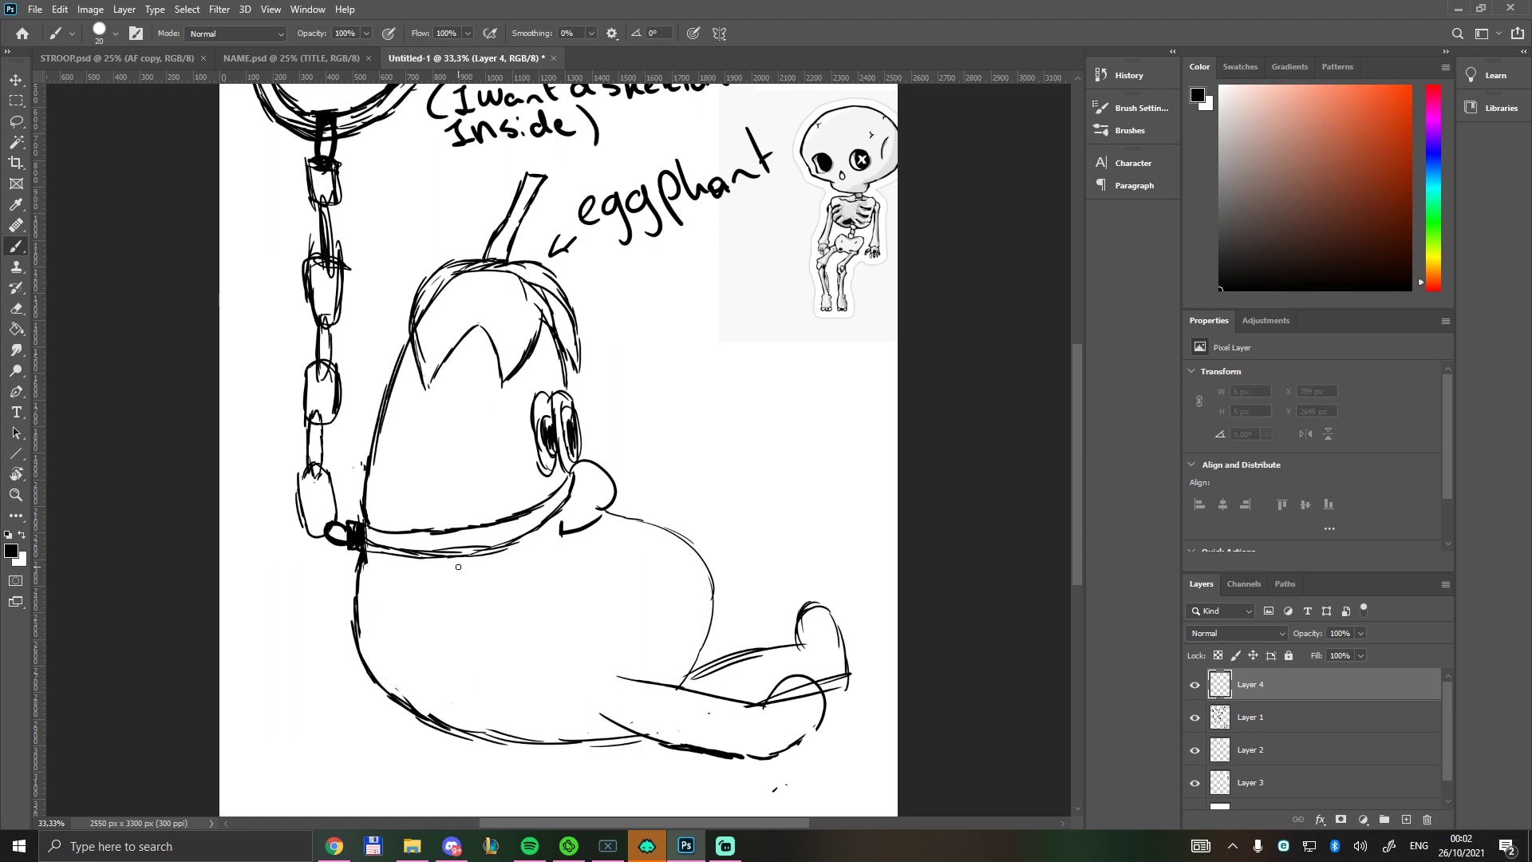
key("i")
key("b")
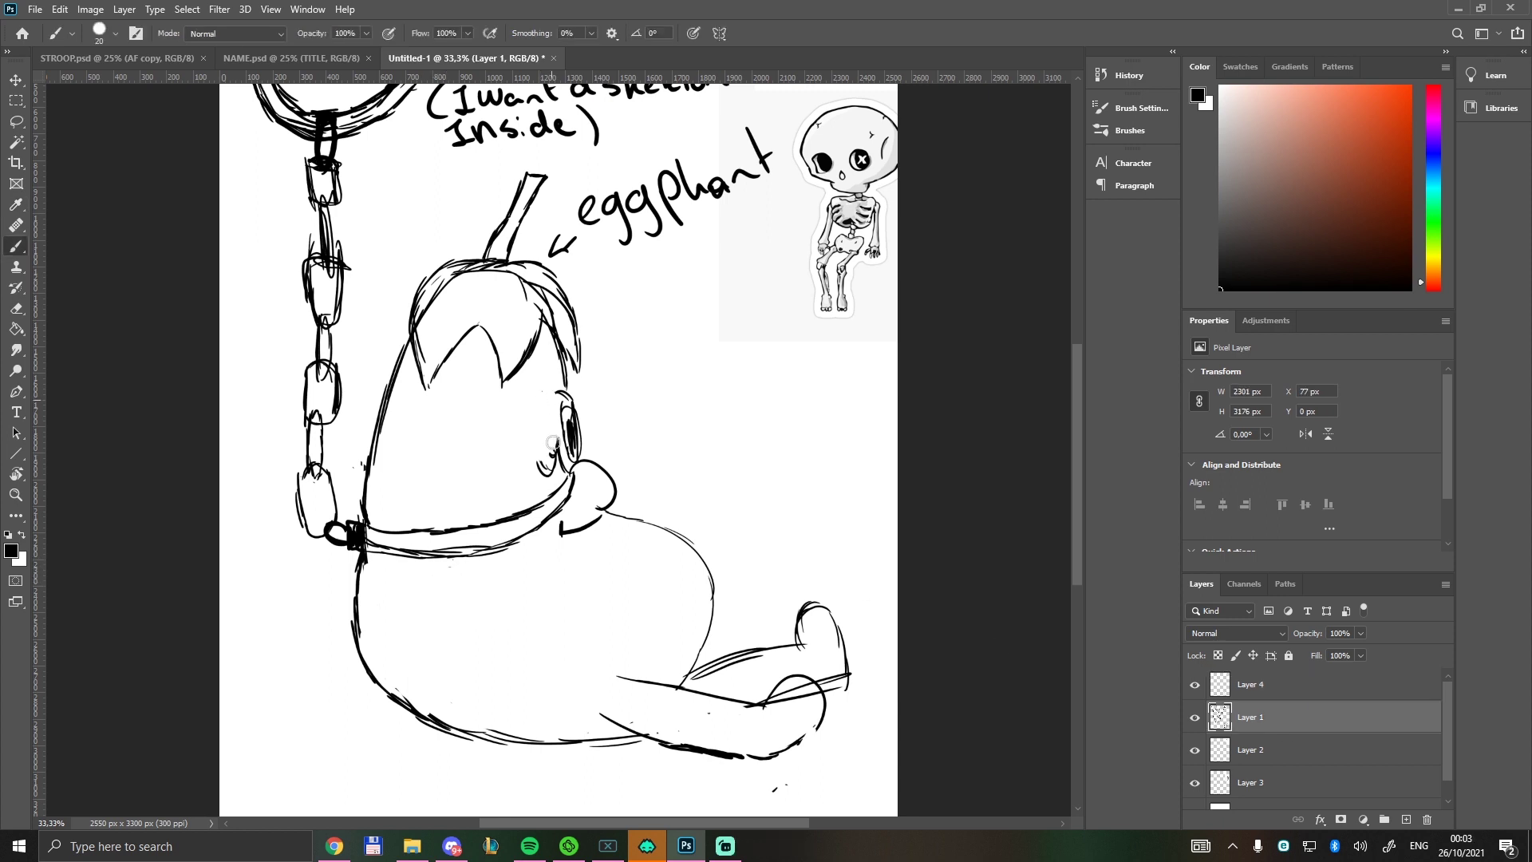